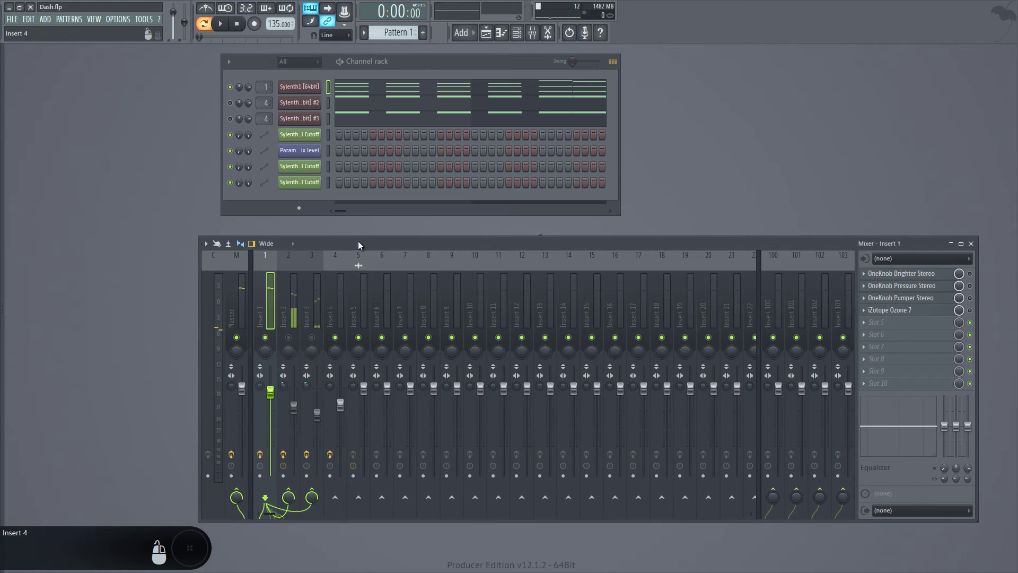
Bring up Insert 1's OneKnob Brighter Stereo window showing the Brighter knob at 10.00.
right_click(280, 323)
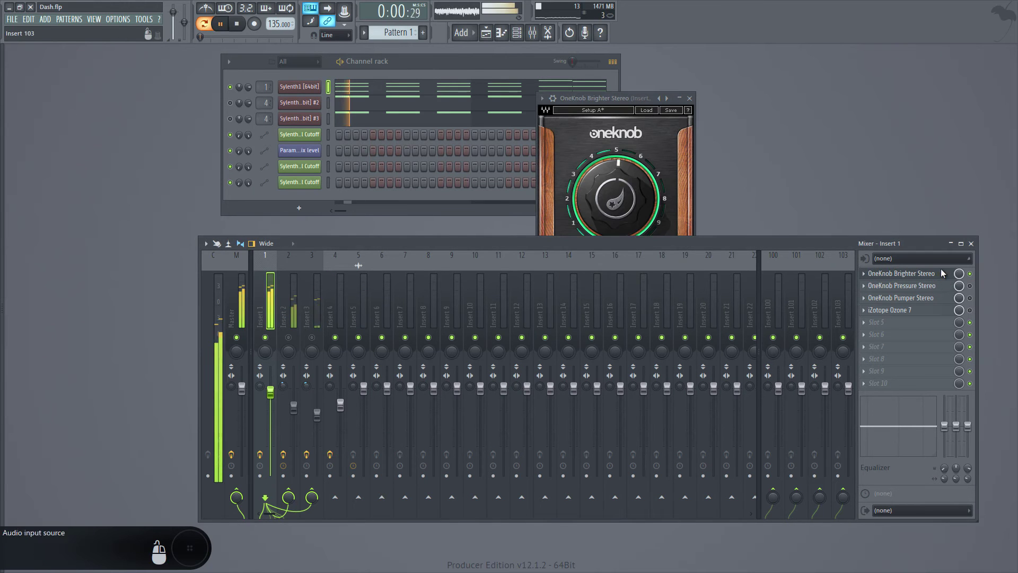
right_click(778, 255)
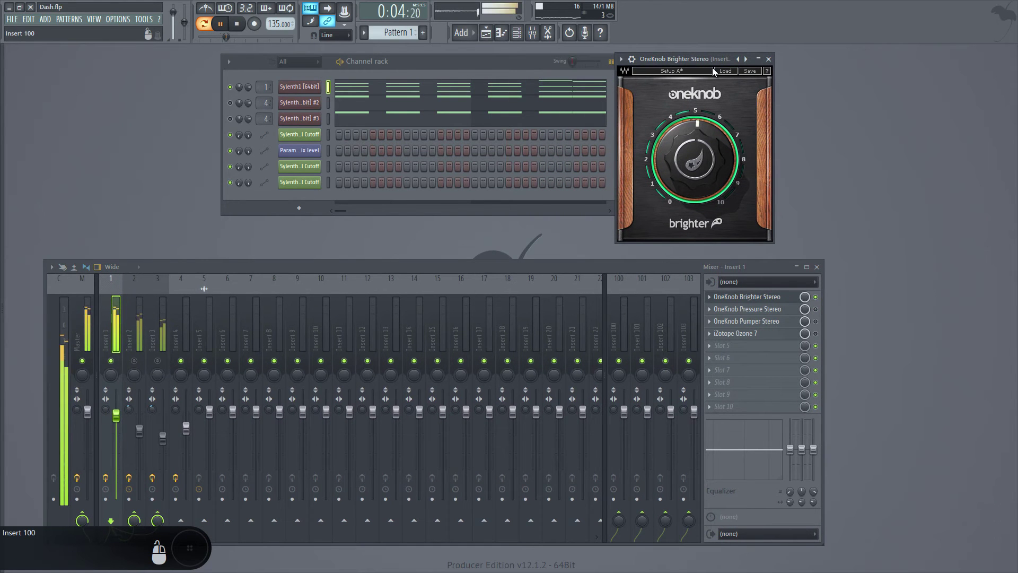
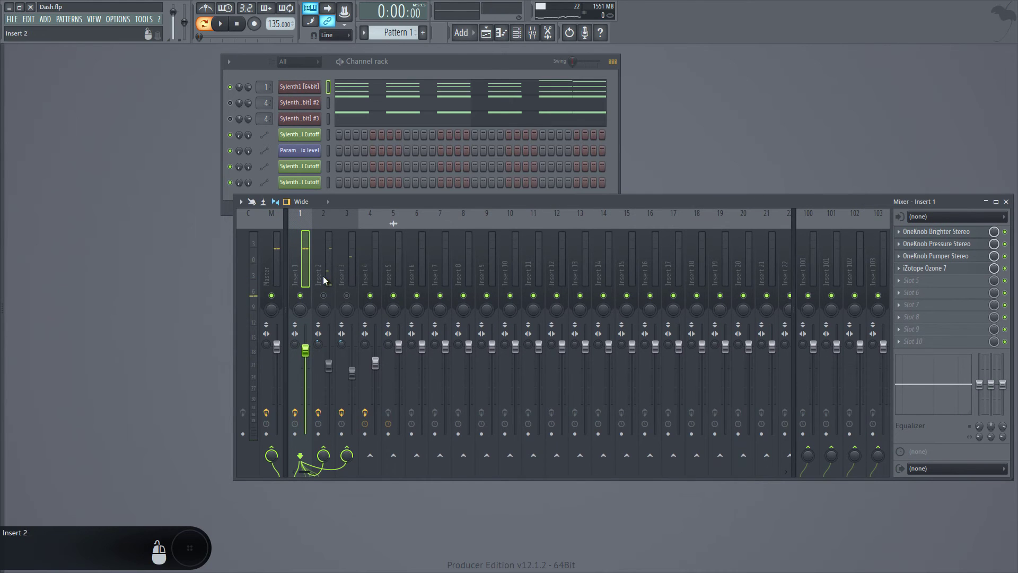
Review Insert 2's ArtsAcousticReverb and Fruity parametric EQ 2 chain, repositioning the mixer.
right_click(331, 453)
right_click(326, 451)
right_click(330, 449)
right_click(330, 453)
drag(326, 439, 329, 349)
Switch to Insert 3's effect chain and bring up its Fruity delay 2 slot.
drag(331, 301, 955, 256)
right_click(962, 255)
drag(864, 221, 875, 250)
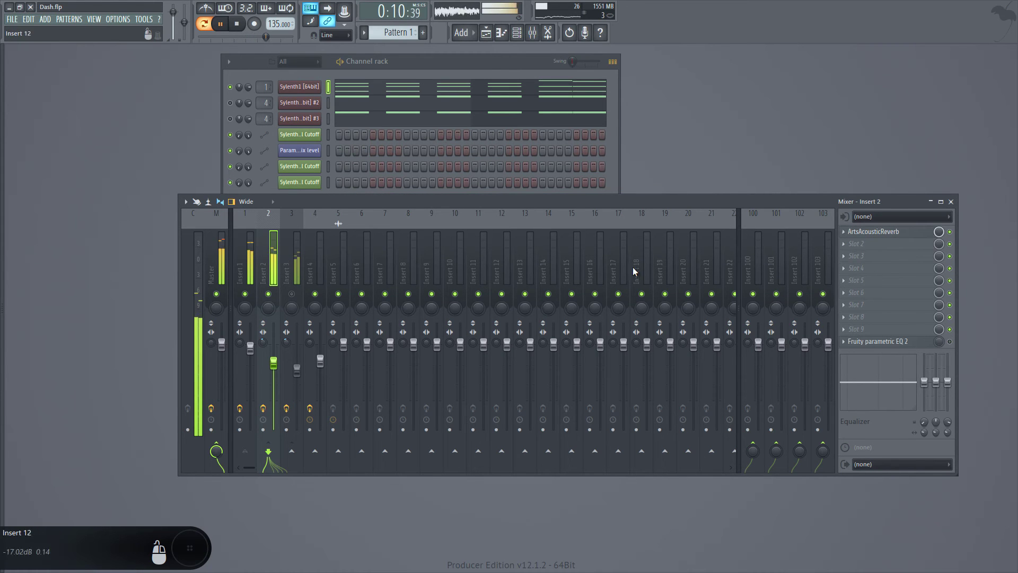
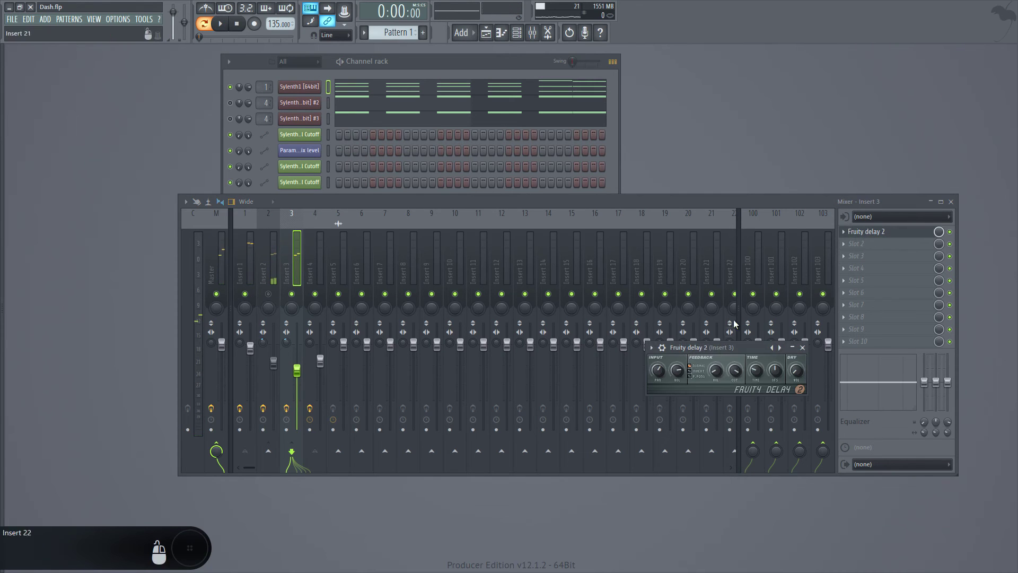
Move the Fruity delay 2 window aside and close it.
drag(755, 194, 785, 195)
drag(843, 198, 876, 196)
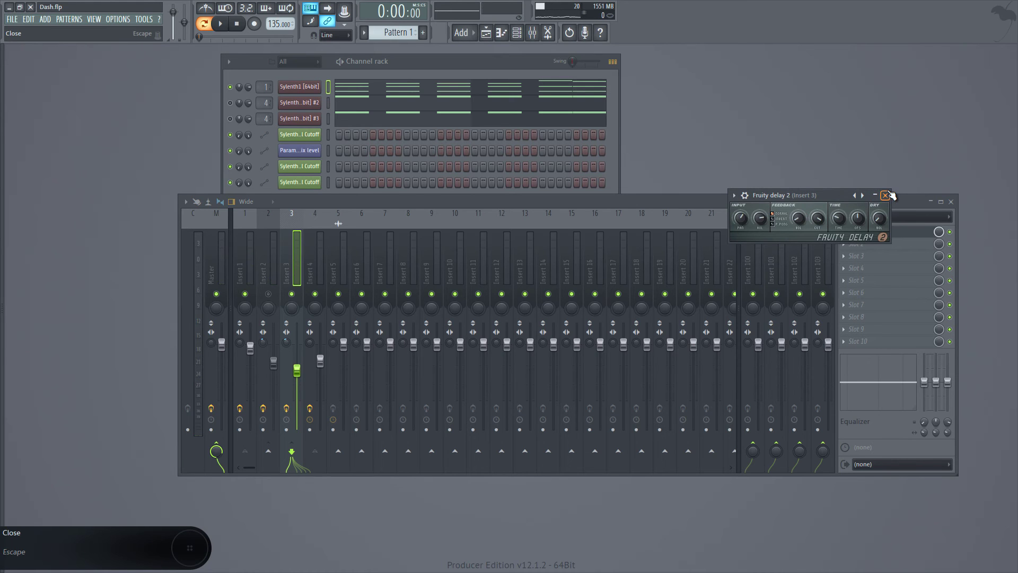
right_click(834, 198)
Show Insert 2's effects, then the Master track's iZotope Ozone 7 slot.
right_click(261, 327)
drag(301, 311, 276, 288)
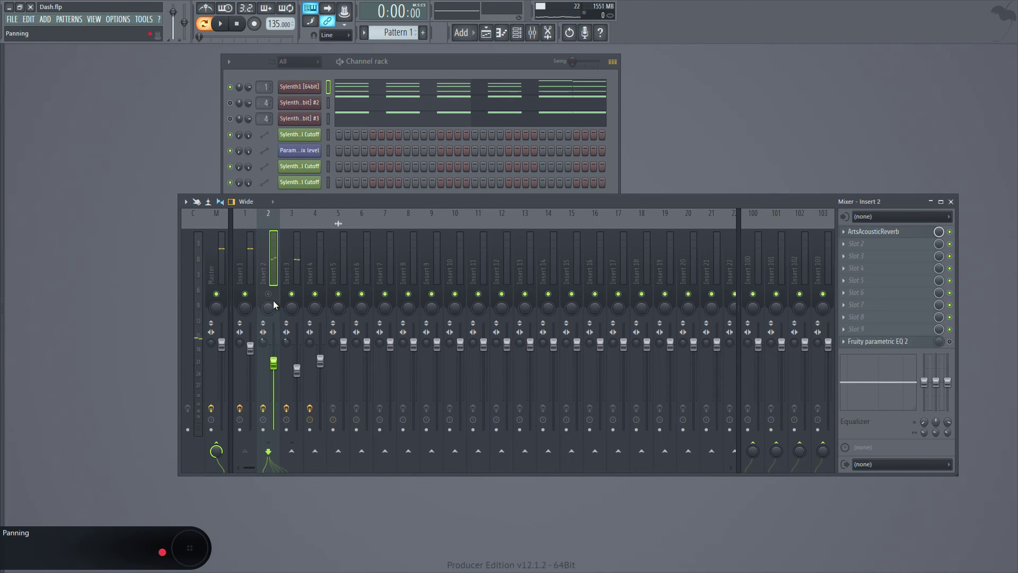
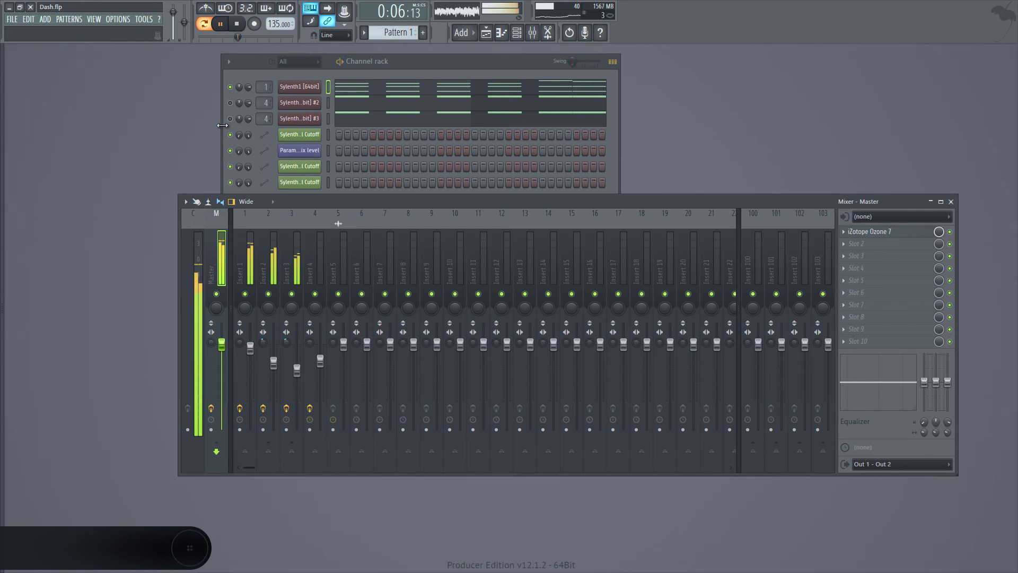
Stop playback and bring up Insert 2's Fruity parametric EQ 2 with its low-cut curve.
key(F1)
drag(282, 224, 665, 334)
right_click(845, 345)
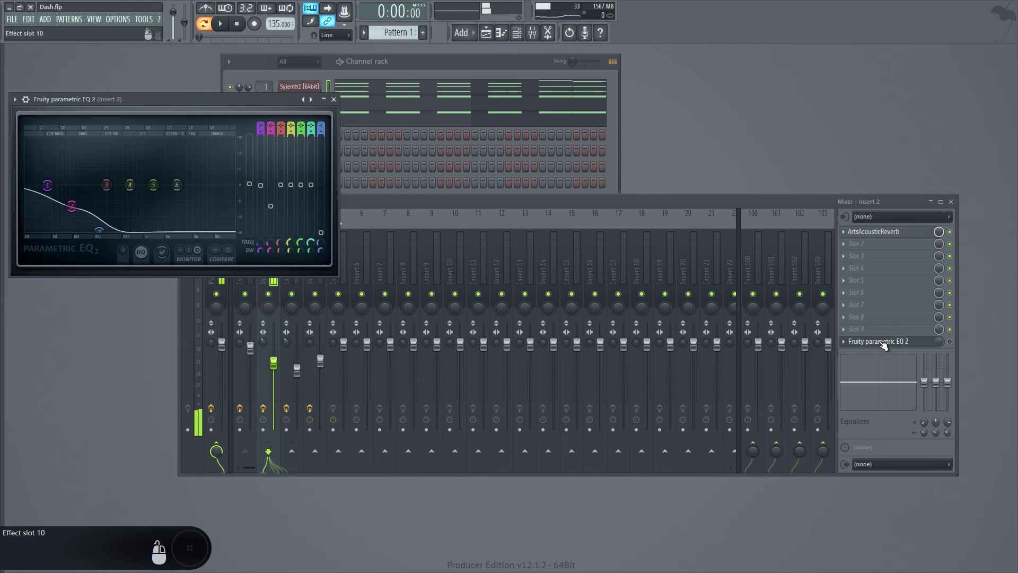
right_click(862, 347)
right_click(309, 288)
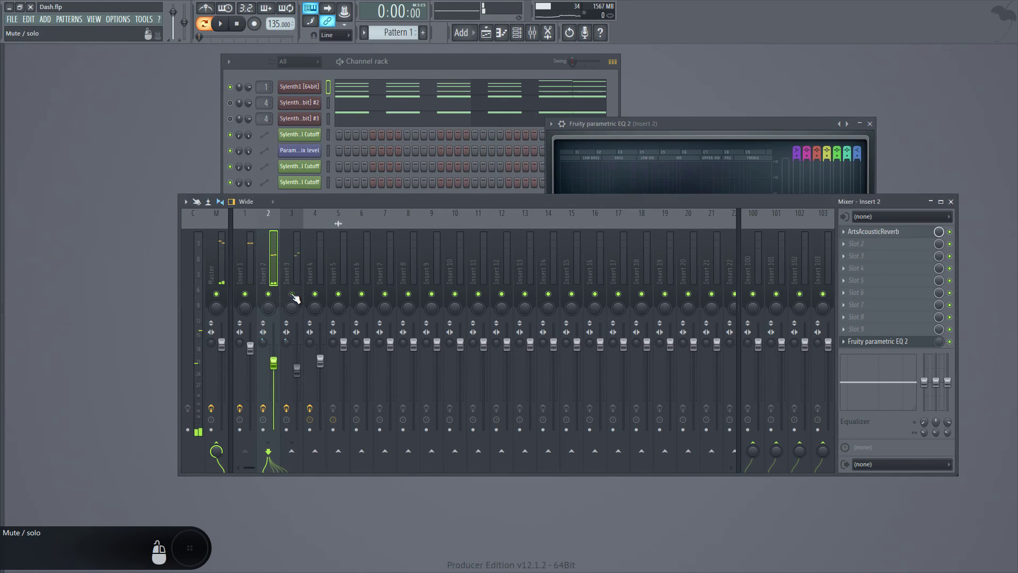
Place the EQ window to the right, behind the channel rack beside the mixer.
drag(273, 306, 705, 132)
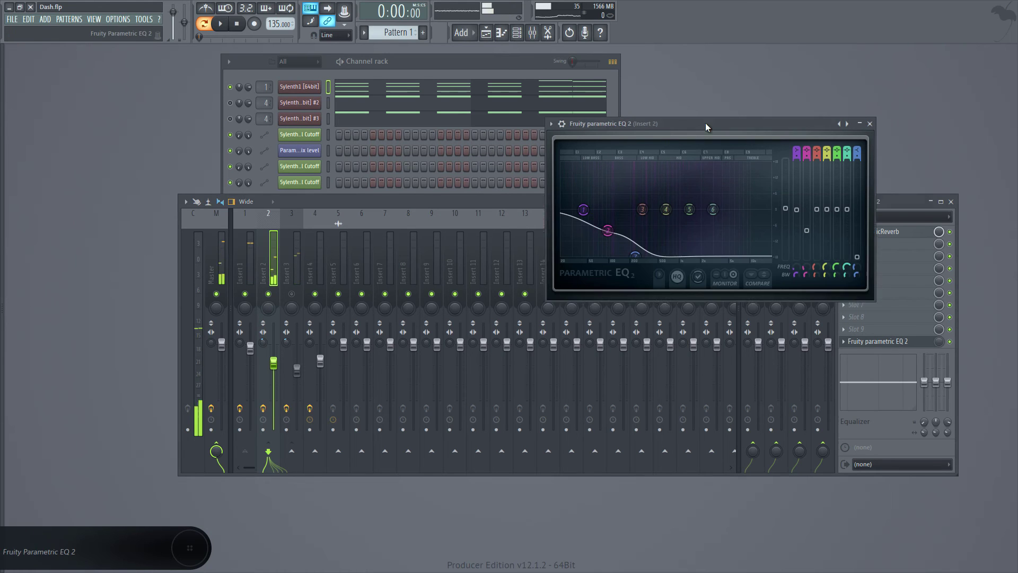
drag(885, 282, 936, 349)
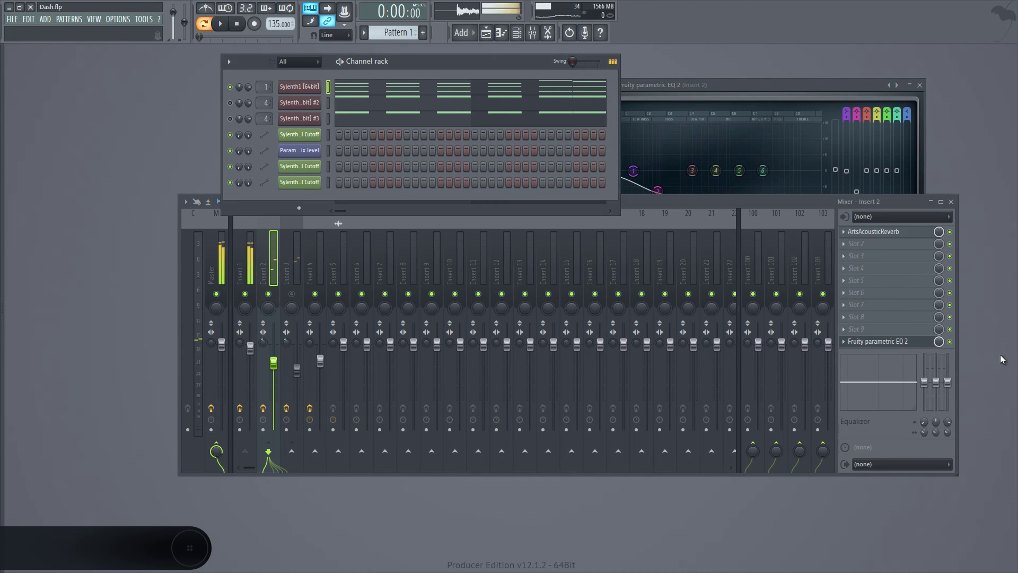
drag(779, 263, 941, 350)
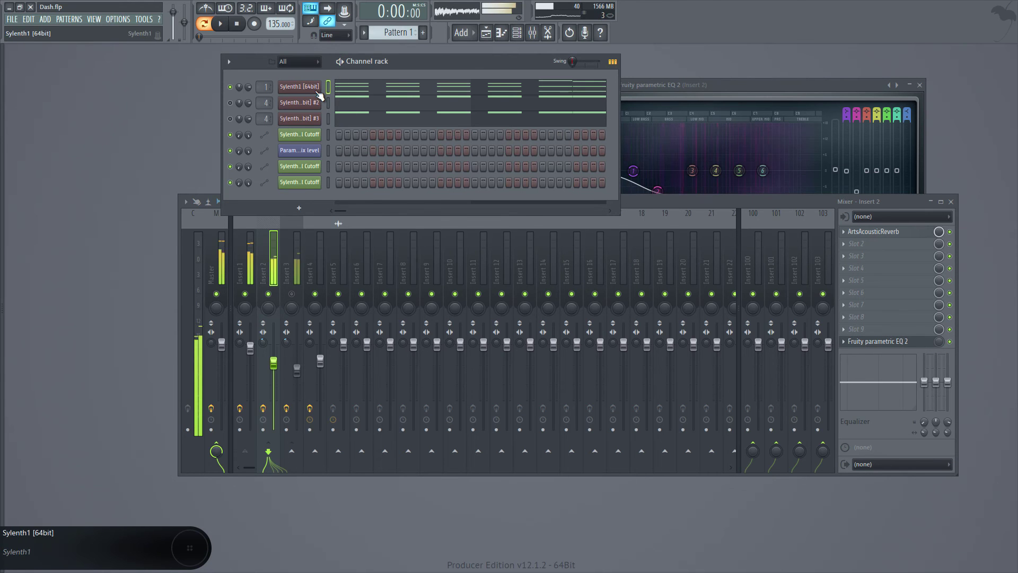
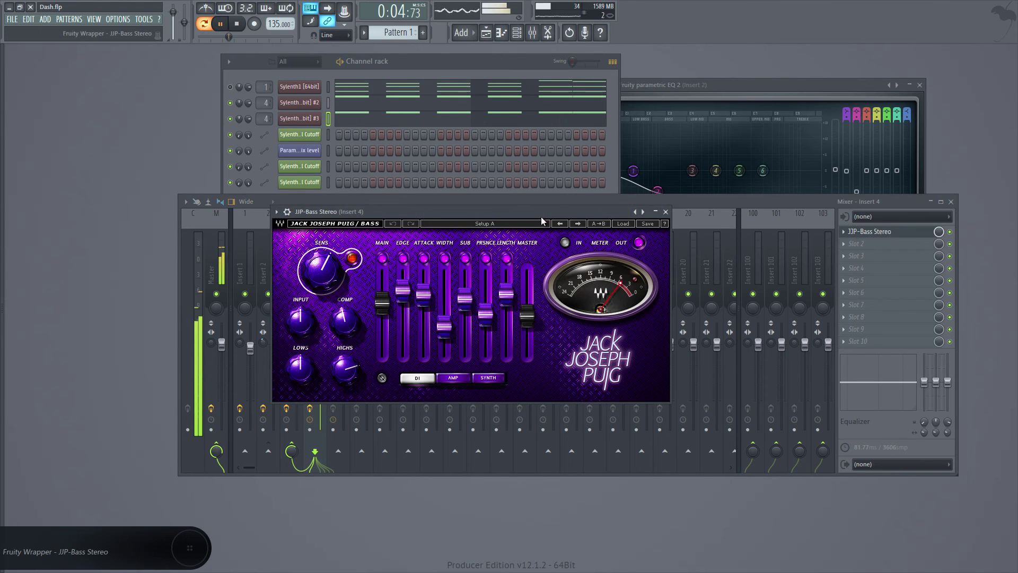
Bring up Insert 4's JJP-Bass Stereo Waves window and play the track through it.
right_click(416, 262)
right_click(475, 376)
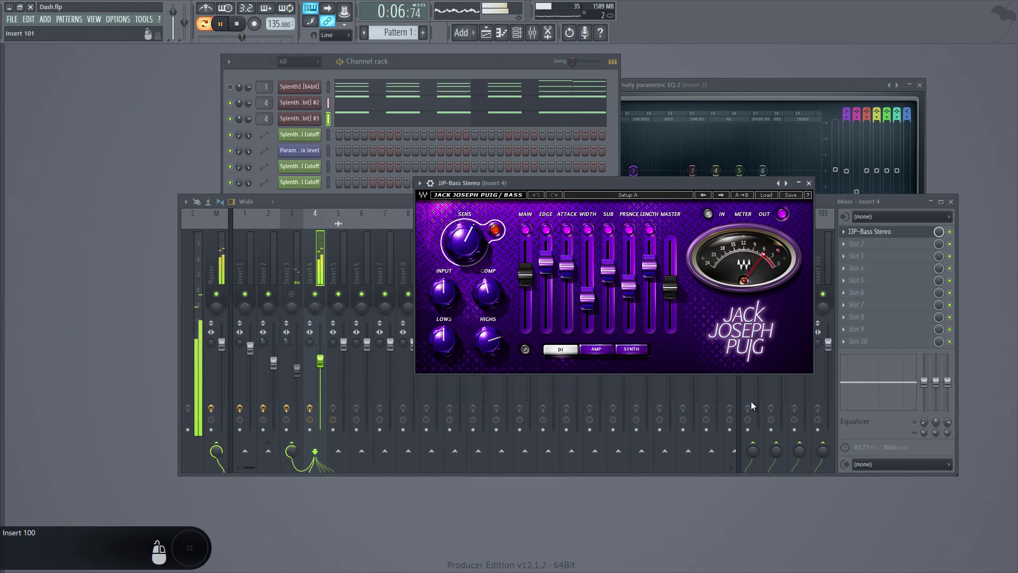